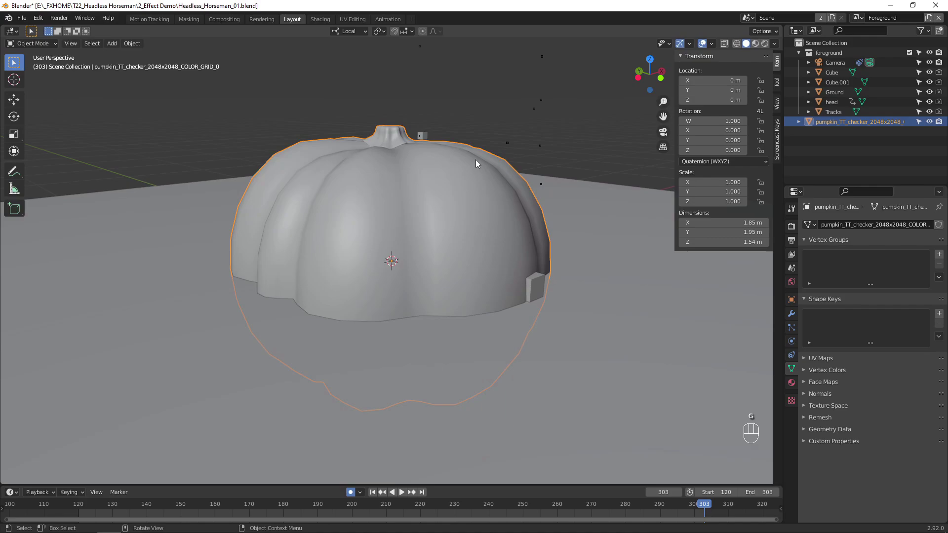
Snap the pumpkin to the 3D cursor at the tracked head and view it textured
{"action": "key", "text": "z"}
{"action": "key", "text": "shift+s"}
{"action": "left_click", "coordinate": [396, 325]}
{"action": "key", "text": "shift+s"}
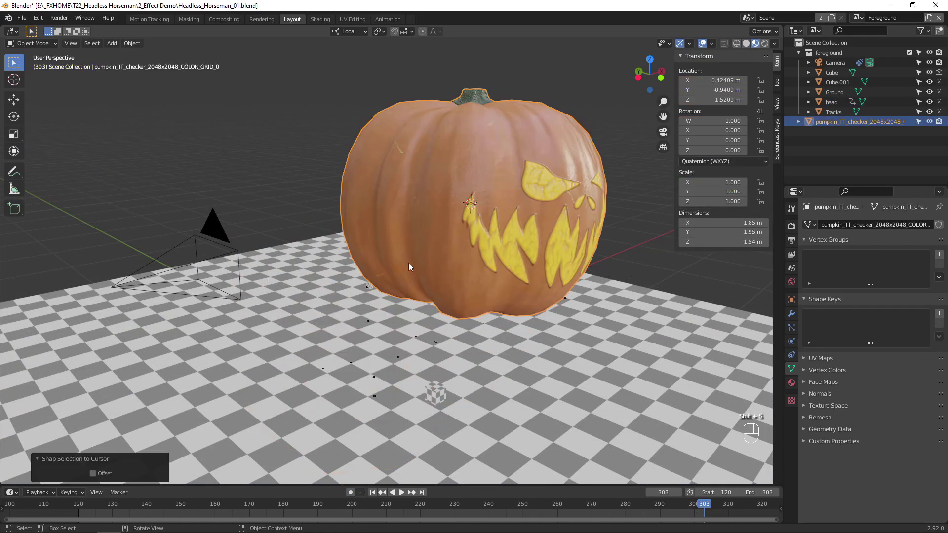
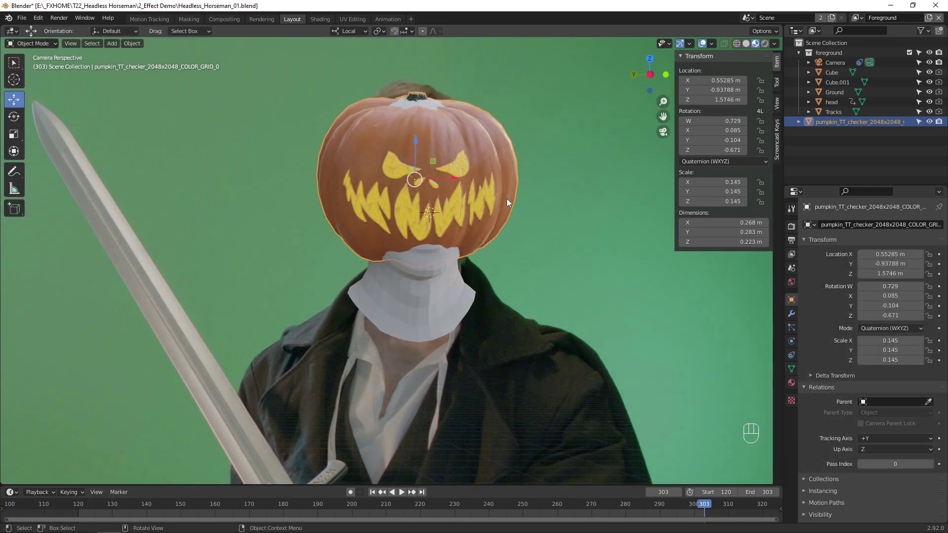
Add the tracked head to the selection and parent the pumpkin to it
{"action": "left_click", "coordinate": [441, 295]}
{"action": "key", "text": "ctrl+p"}
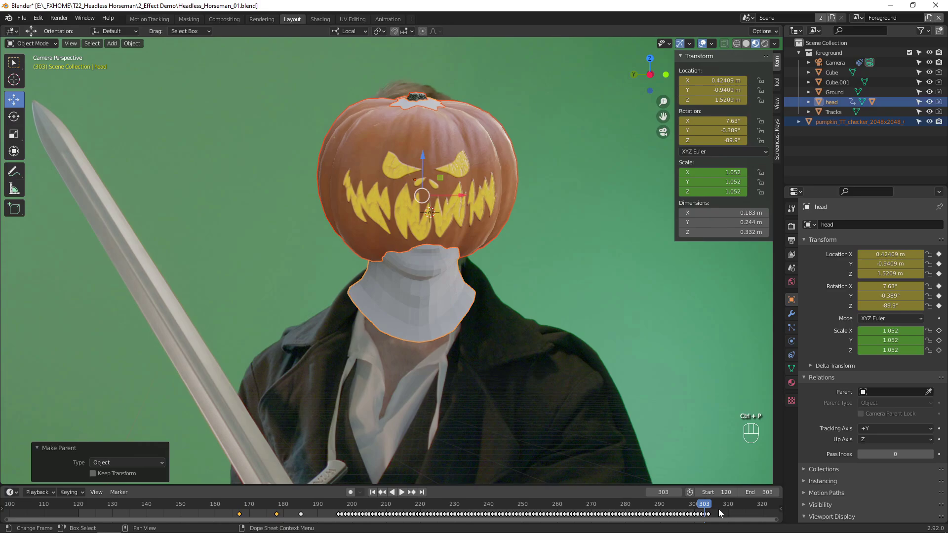
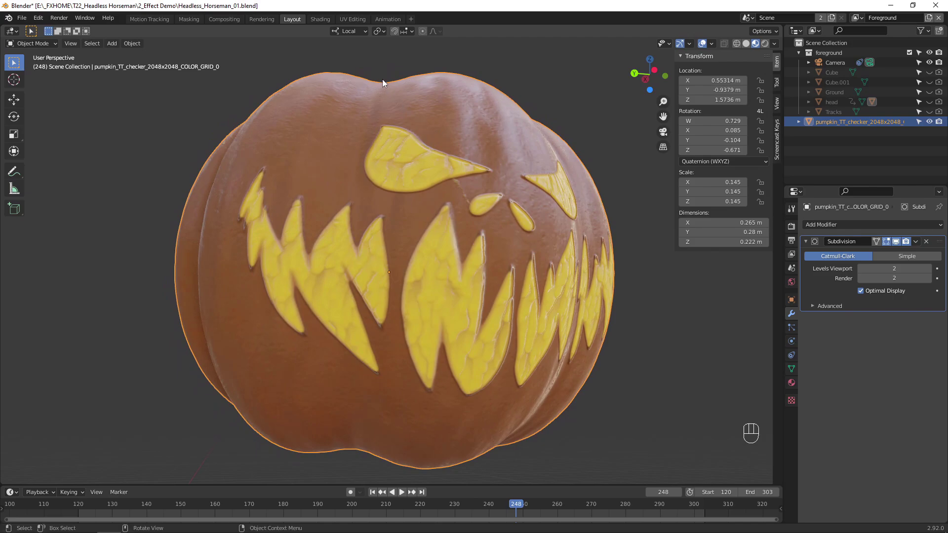
Switch to the pumpkin's material nodes in the Shading workspace
{"action": "left_click", "coordinate": [325, 20]}
Bring up the add-node search in the shader editor to add an Emission node
{"action": "left_click", "coordinate": [389, 332]}
{"action": "left_click", "coordinate": [384, 324]}
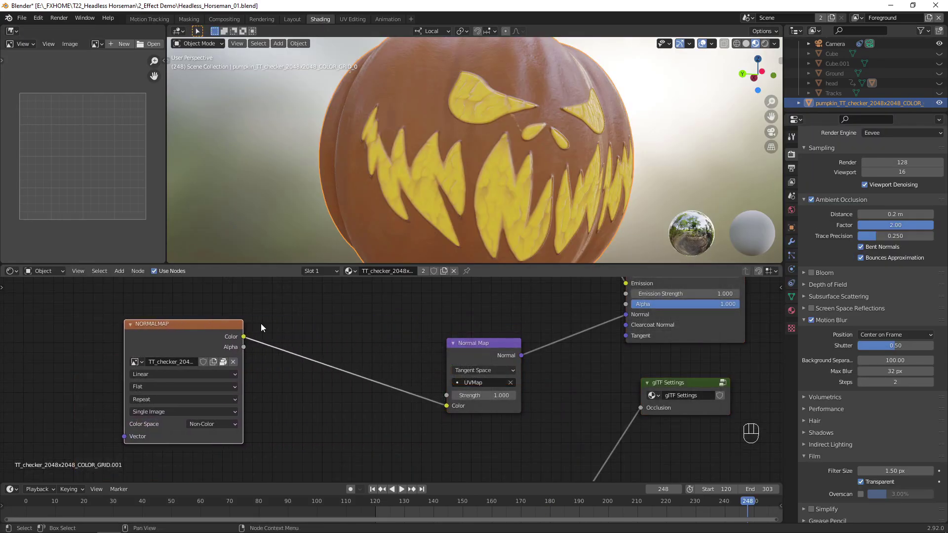
{"action": "left_click", "coordinate": [345, 331]}
{"action": "key", "text": "shift+a"}
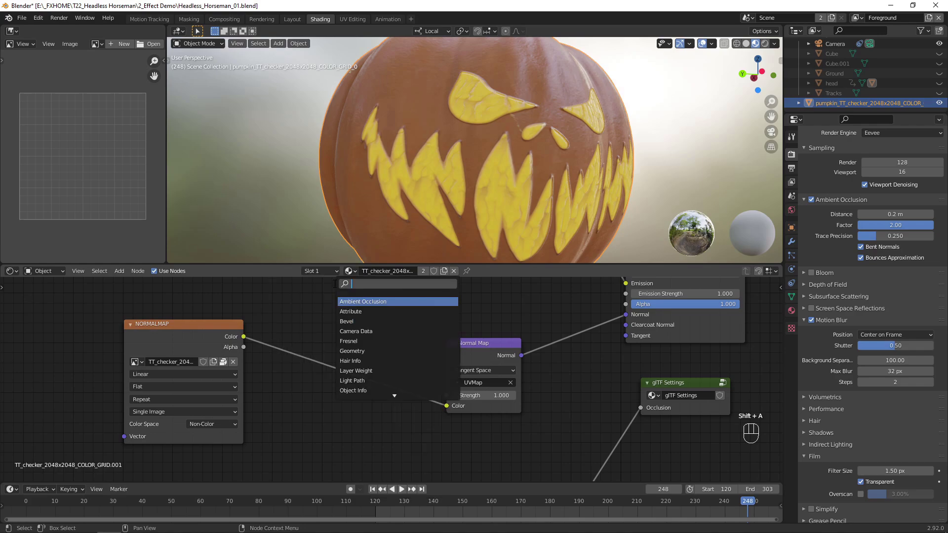
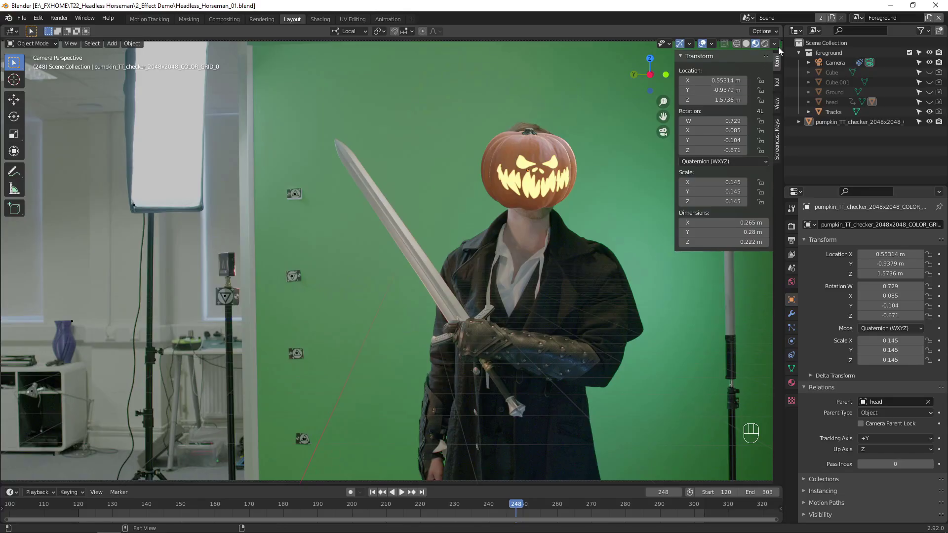
Show the scene's render settings in the Properties panel
{"action": "left_click_drag", "start_coordinate": [781, 48], "coordinate": [775, 187]}
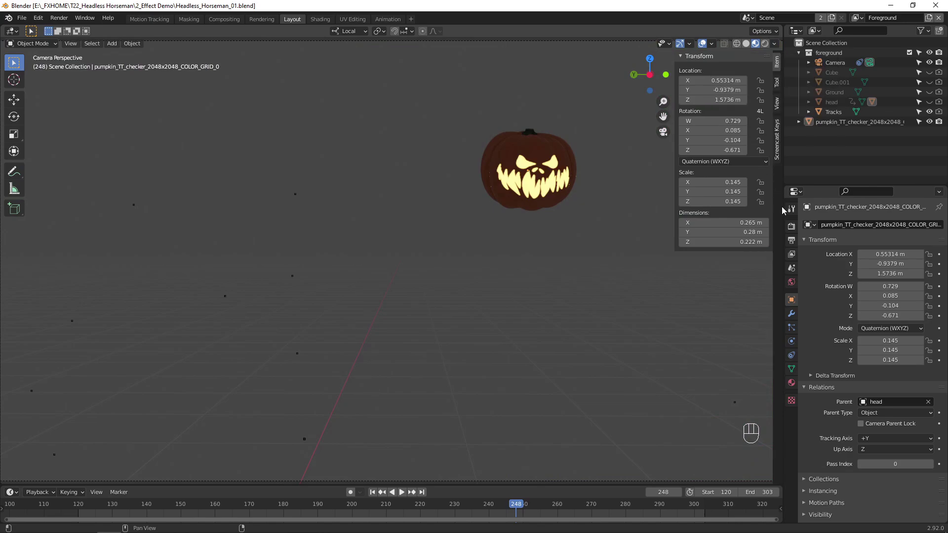
{"action": "left_click", "coordinate": [793, 234]}
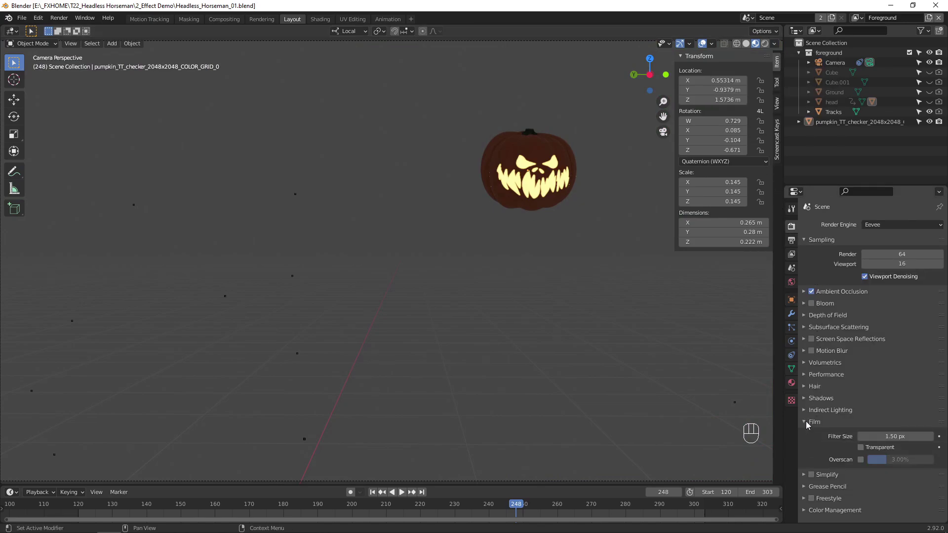
{"action": "left_click", "coordinate": [862, 453]}
{"action": "key", "text": "z"}
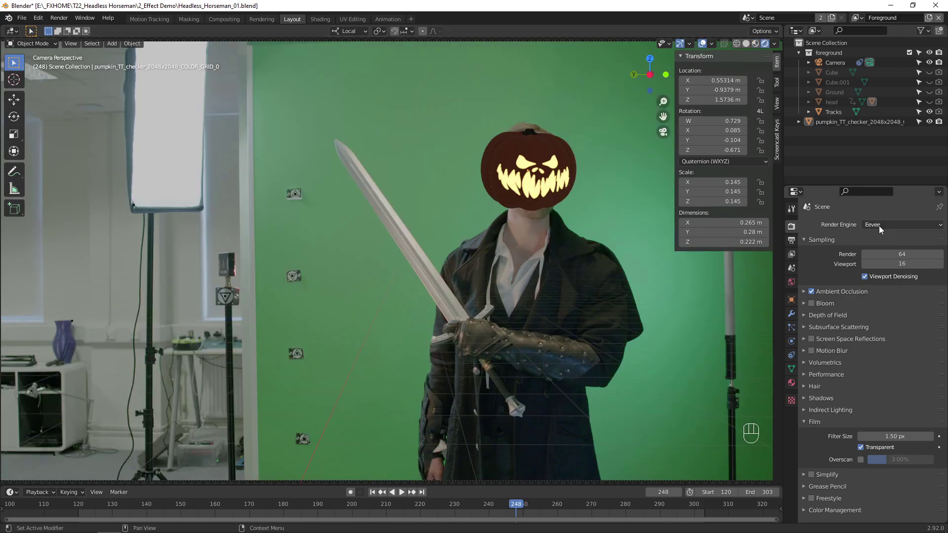
Orbit out of camera view and bring up the list of objects to add
{"action": "left_click_drag", "start_coordinate": [390, 193], "coordinate": [445, 229]}
{"action": "key", "text": "shift+a"}
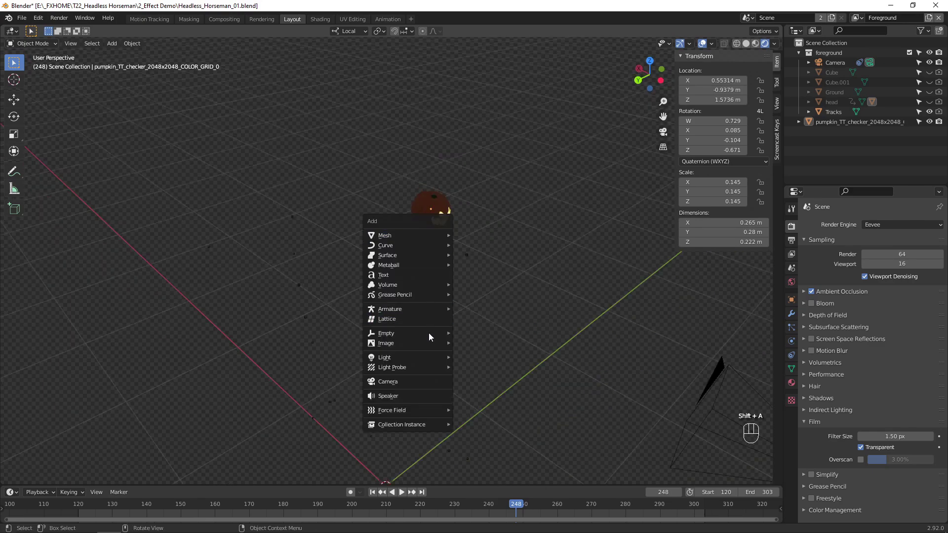
Raise the new area light, tilt it toward the actor and give it a cool bluish tint
{"action": "key", "text": "g"}
{"action": "left_click_drag", "start_coordinate": [472, 288], "coordinate": [451, 290]}
{"action": "key", "text": "r"}
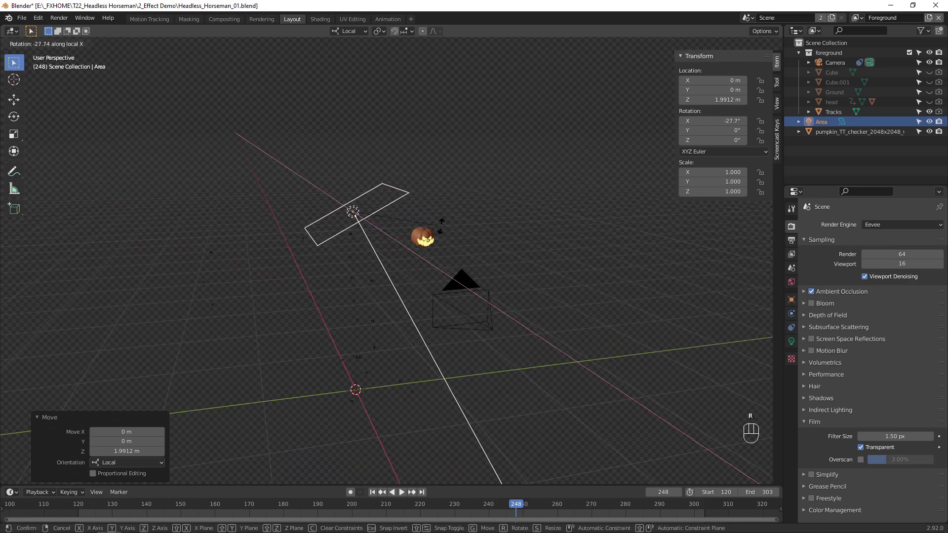
{"action": "left_click", "coordinate": [905, 285]}
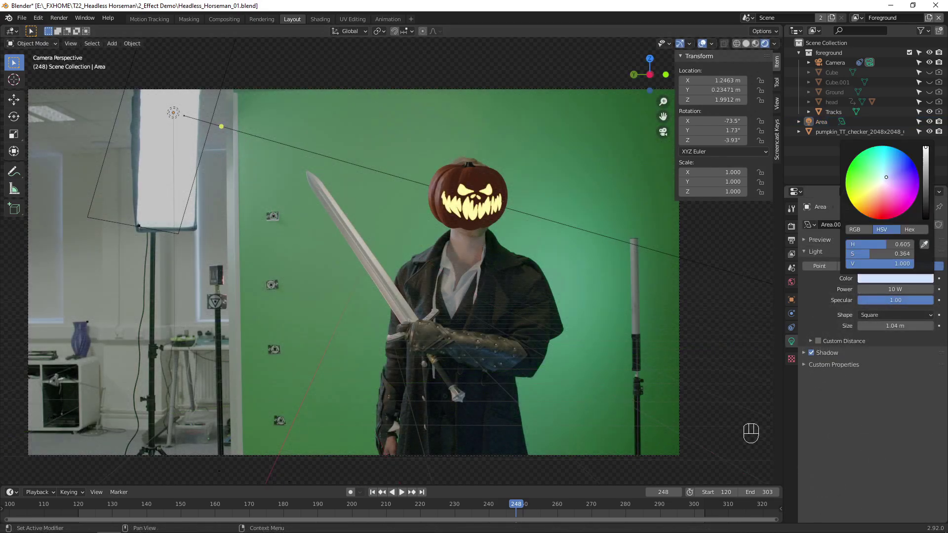
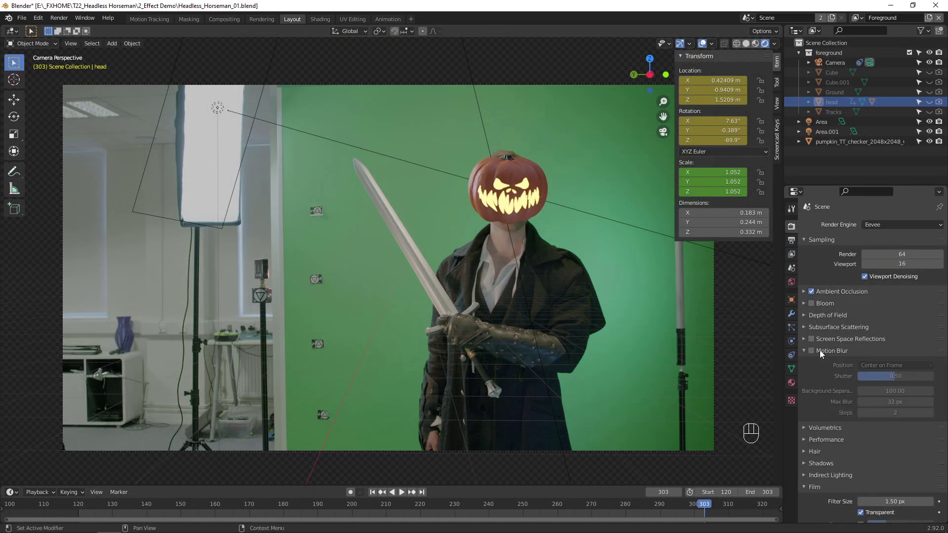
Bring up the Render menu to render the current frame
{"action": "left_click", "coordinate": [815, 356]}
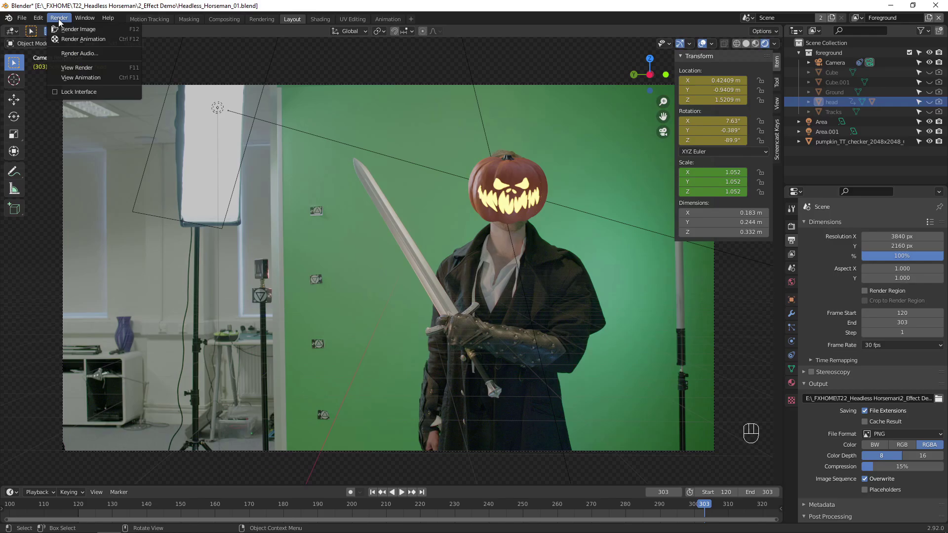